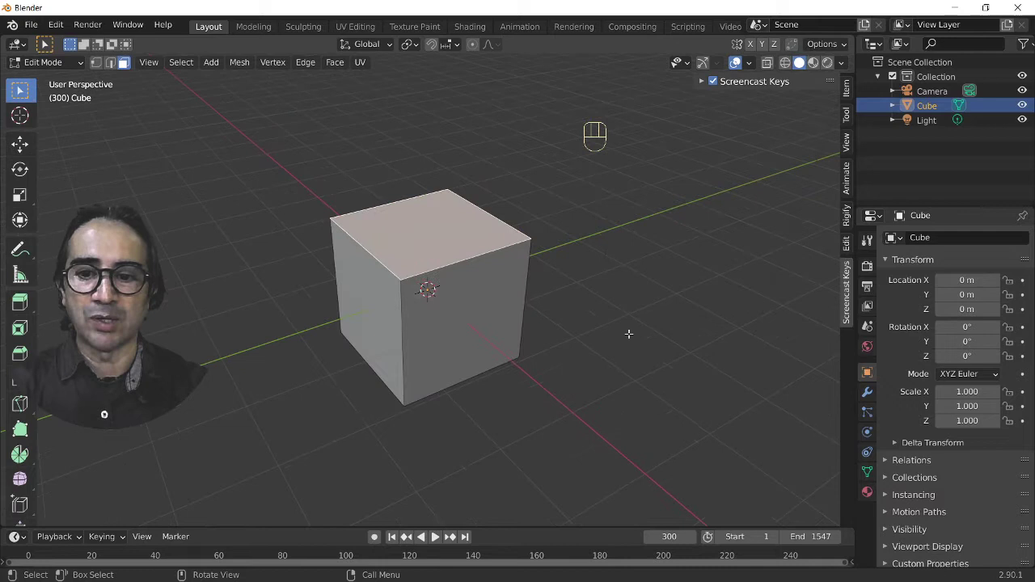
Extrude the cube's selected faces before rounding it with a Catmull-Clark subdivision
key("e")
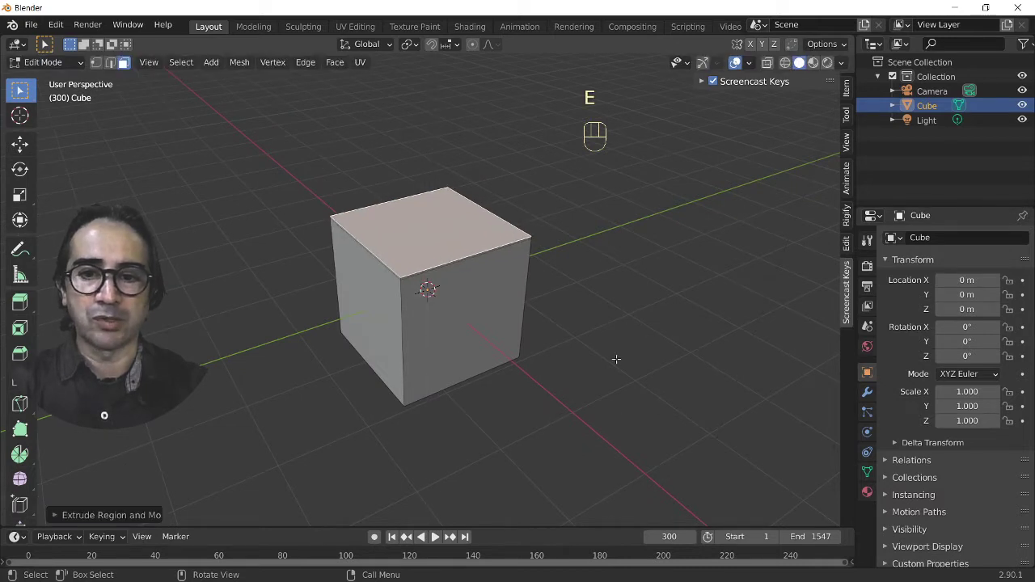
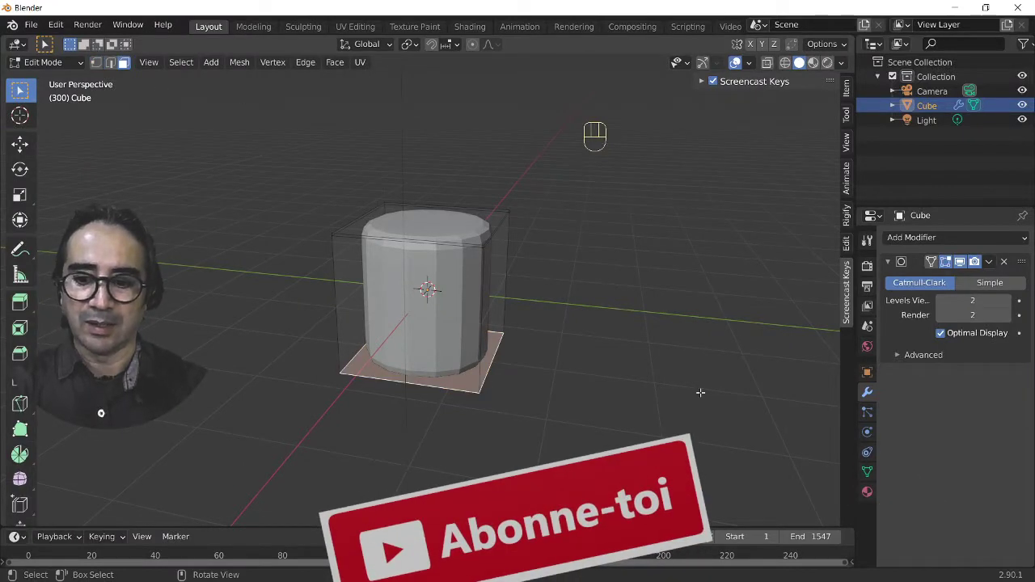
Grow the bottom selection, move it along Z to flatten the base, and shade the pouf smooth
key("ctrl+n")
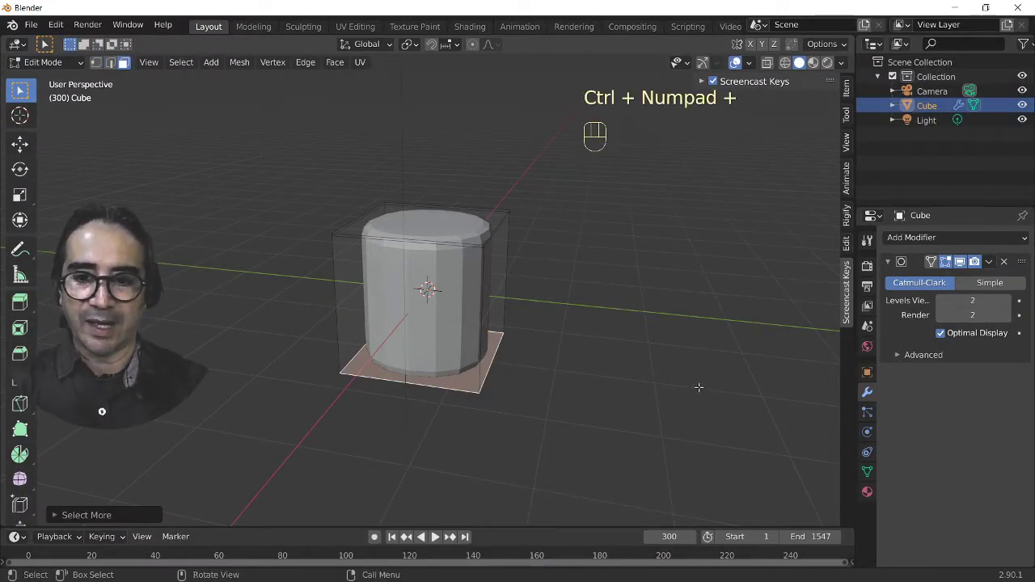
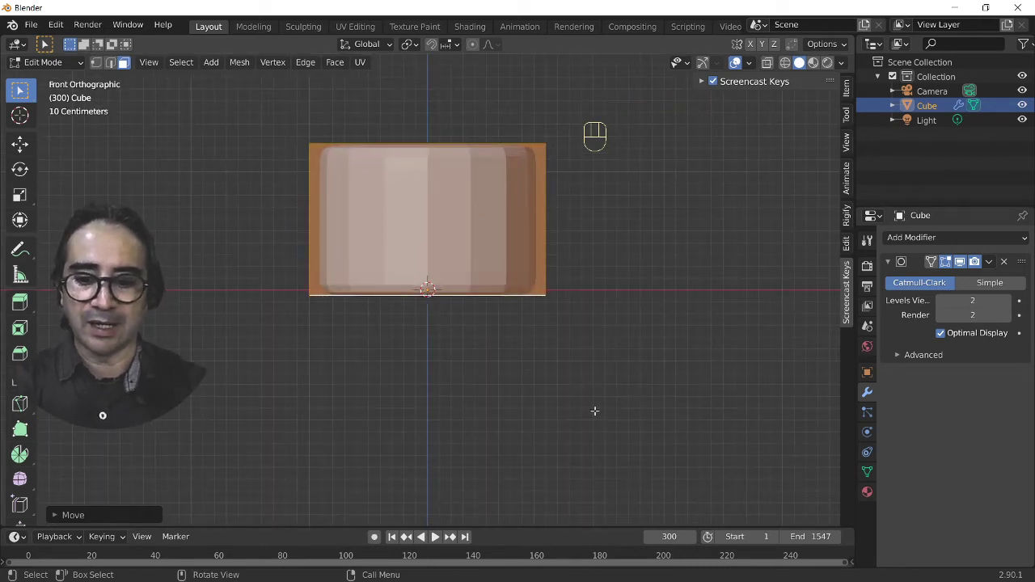
key("g")
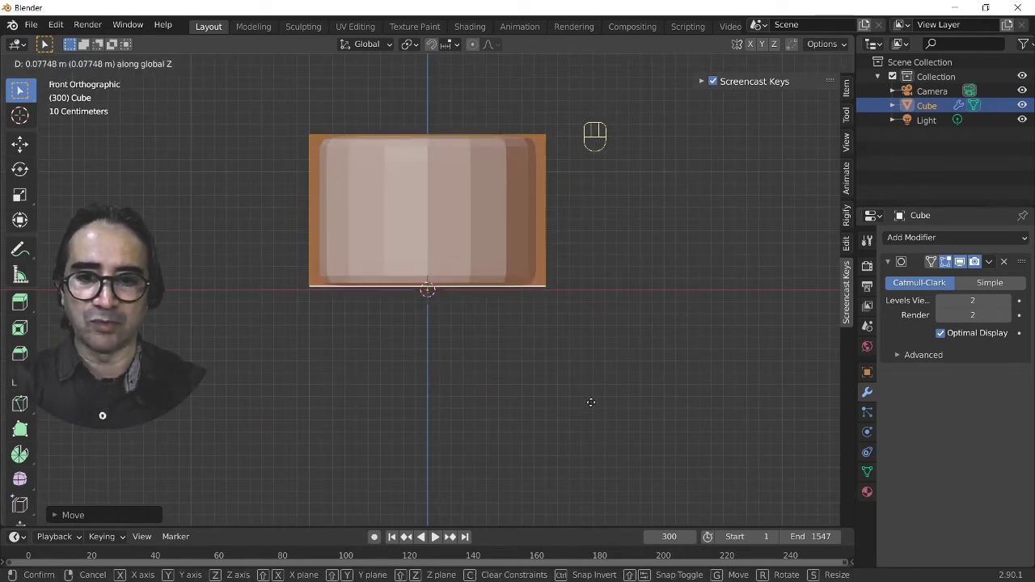
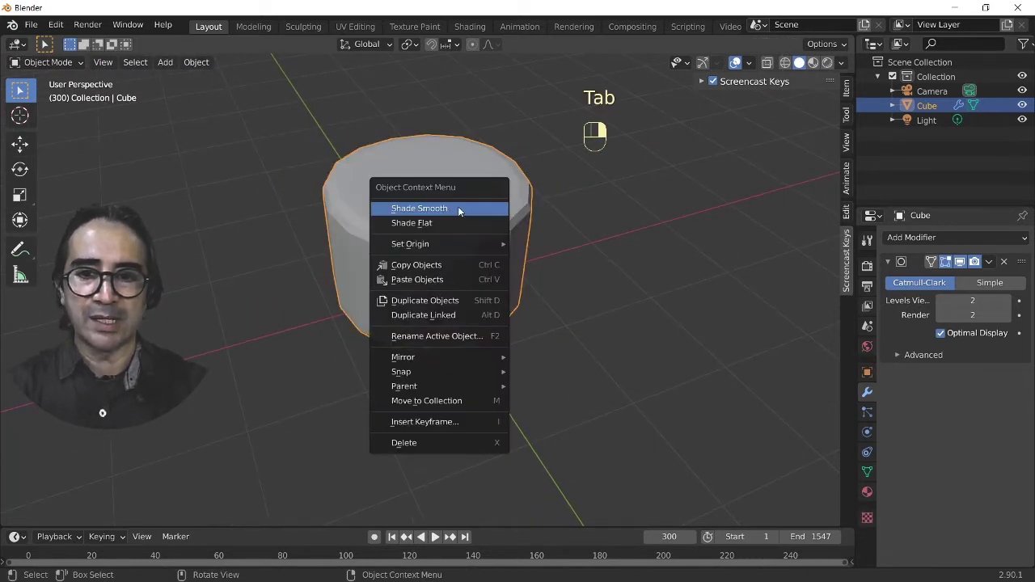
left_click_drag(585, 321, 552, 340)
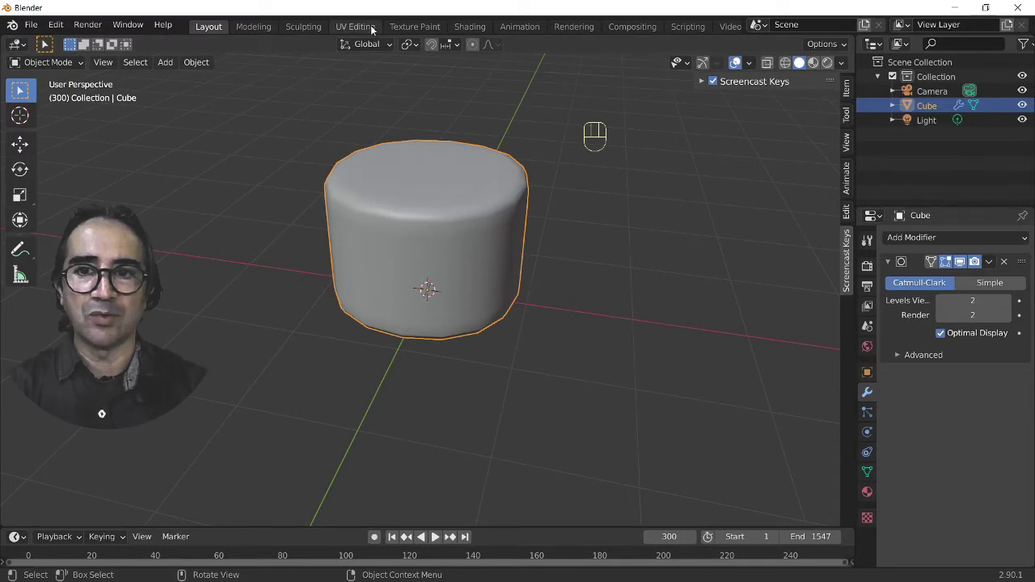
Unwrap the side faces with Cylinder Projection and move the four strips to the grid's bottom
left_click(355, 28)
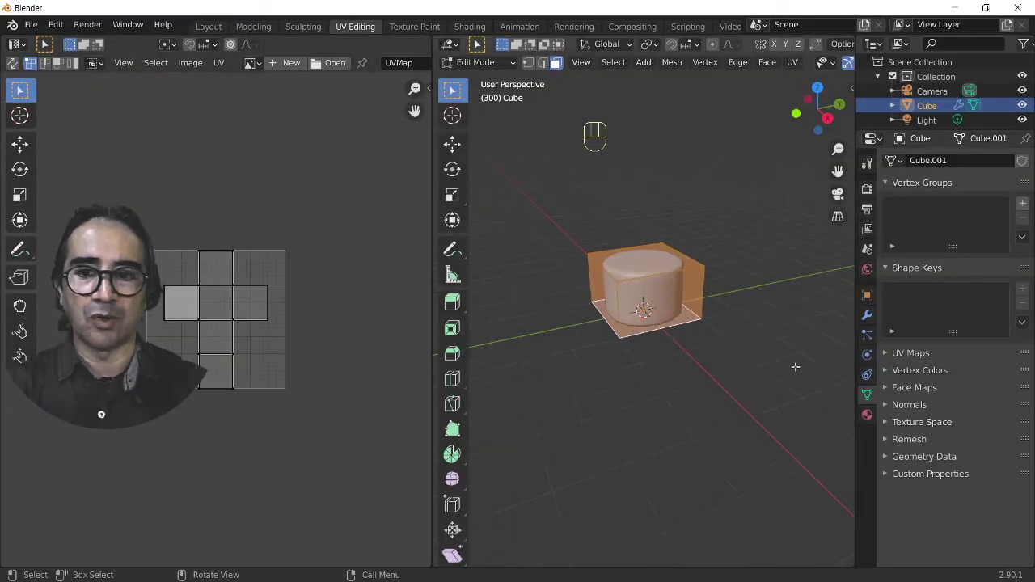
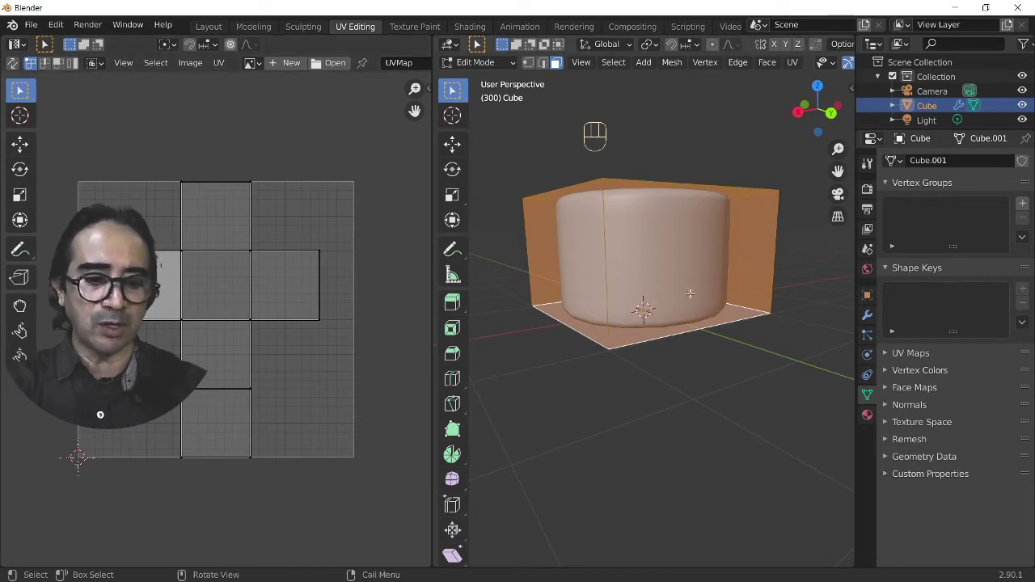
key("u")
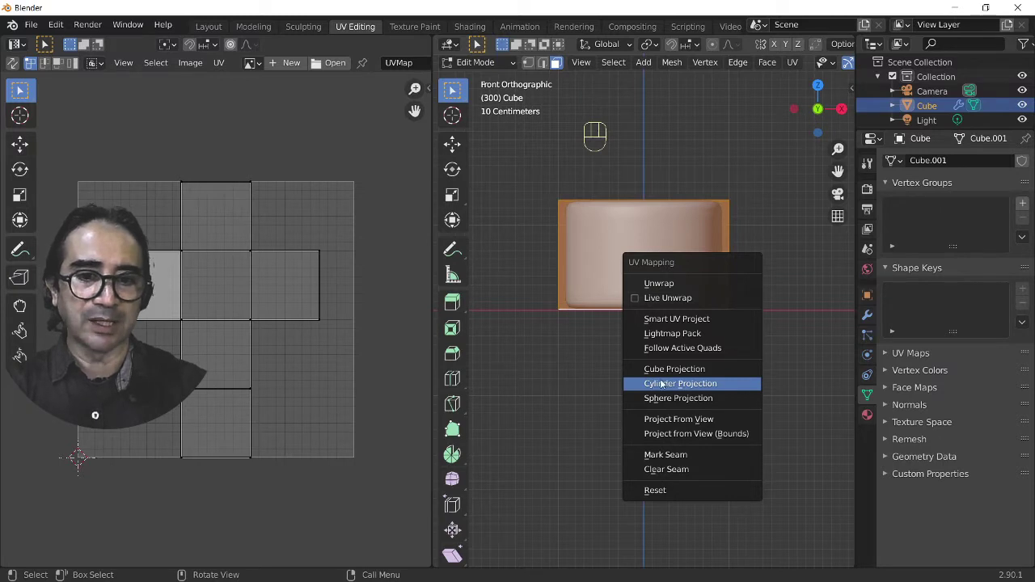
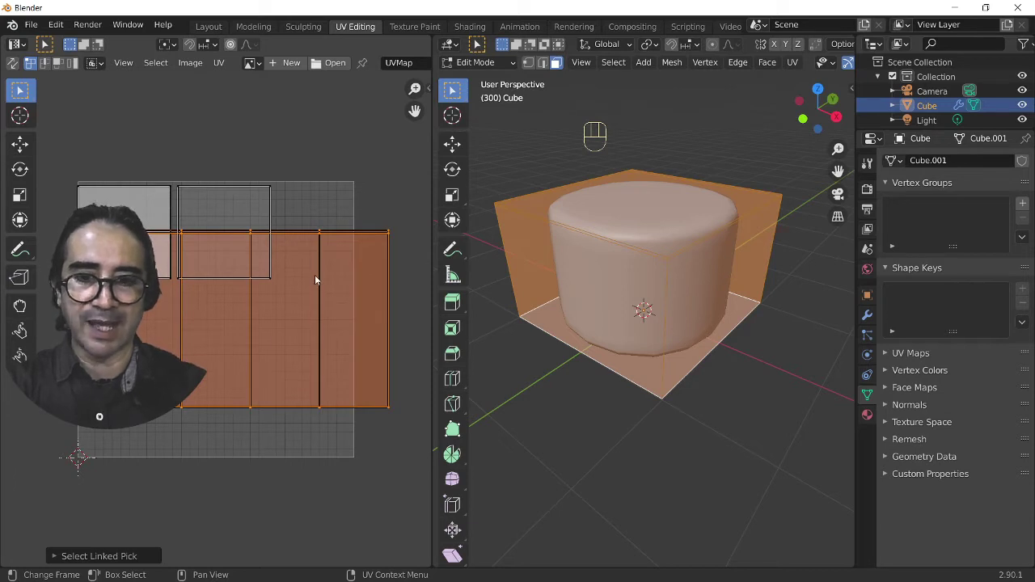
key("l")
key("g")
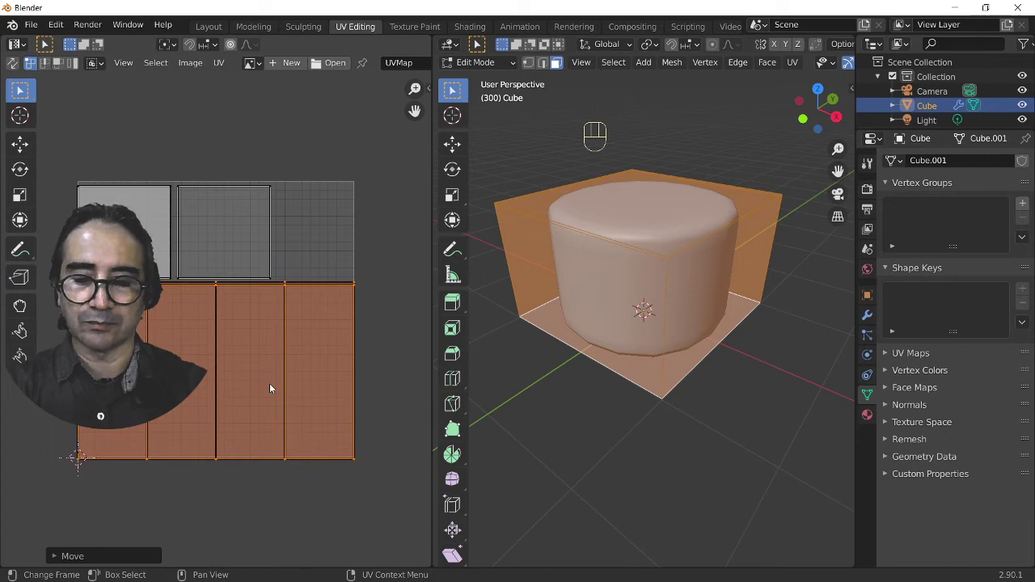
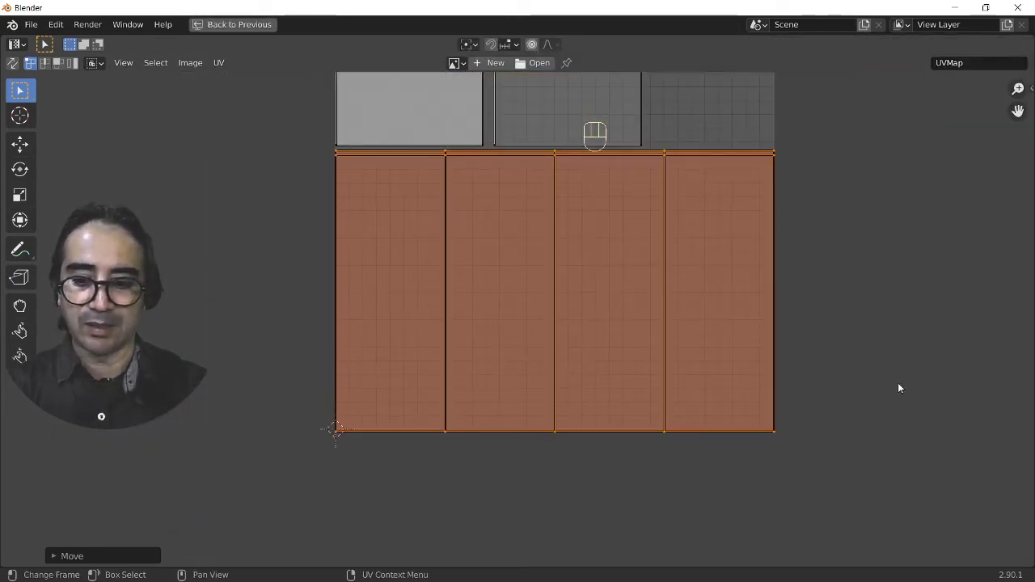
Scale the side strips vertically to fill the lower UV half, then restore the split layout
key("s")
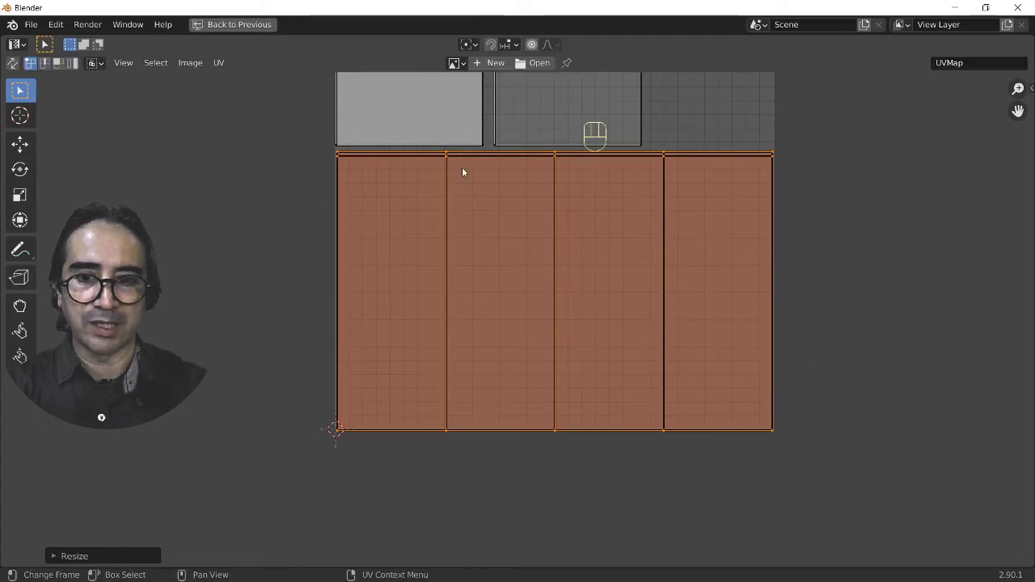
middle_click(397, 443)
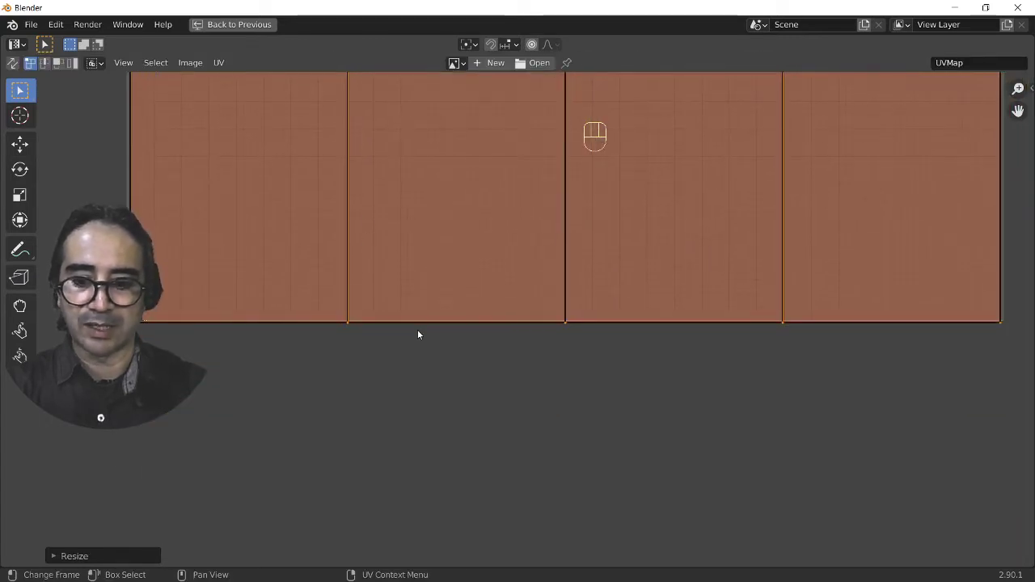
key("g")
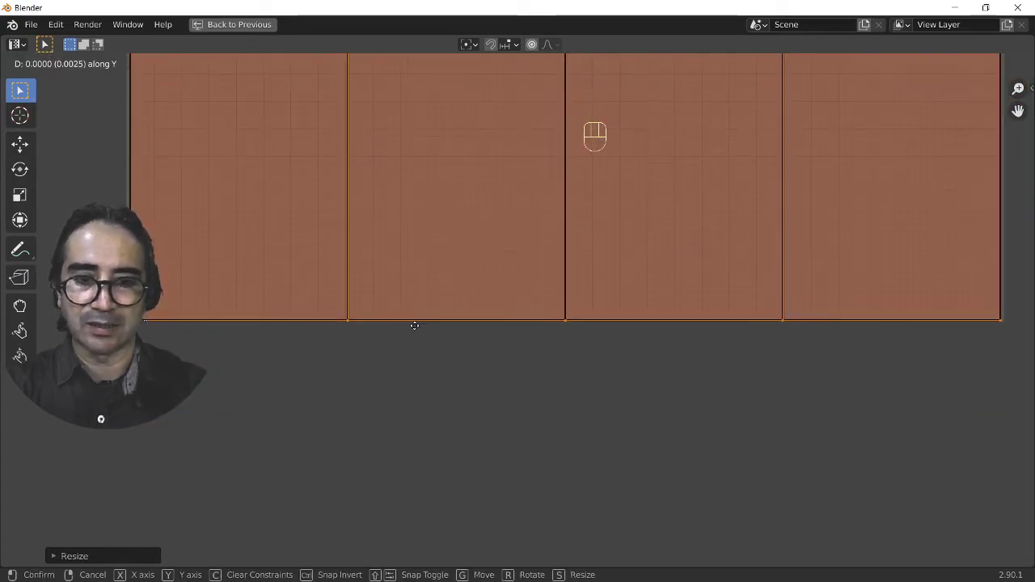
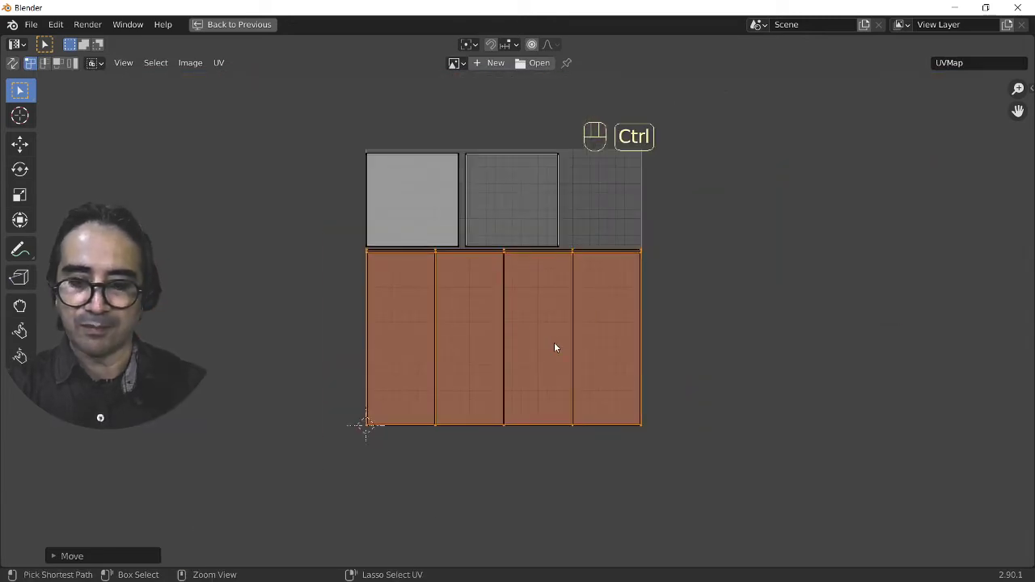
key("ctrl+s")
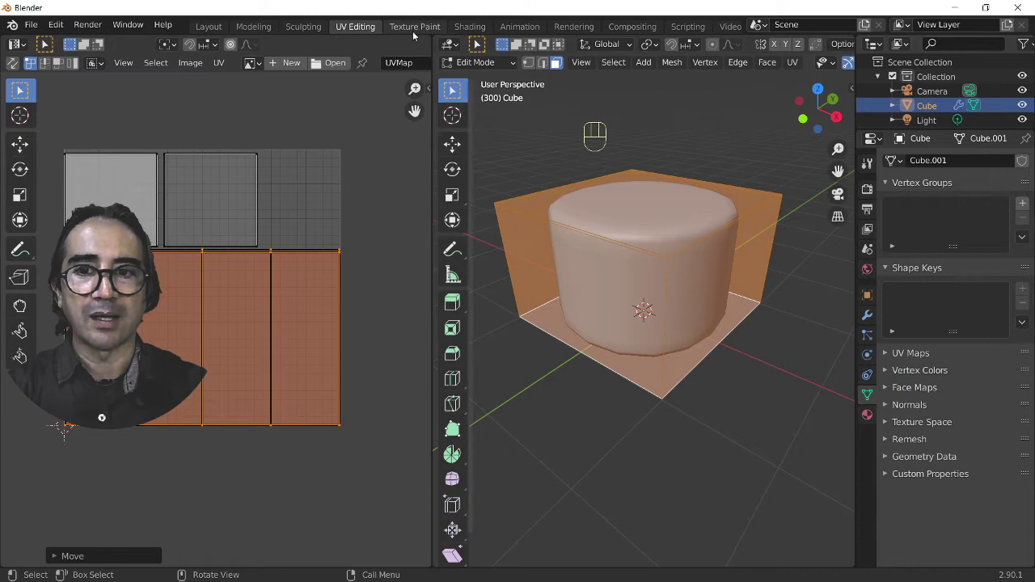
In Texture Paint, add a Material Bump slot and shrink the brush radius to 8 px
left_click(414, 35)
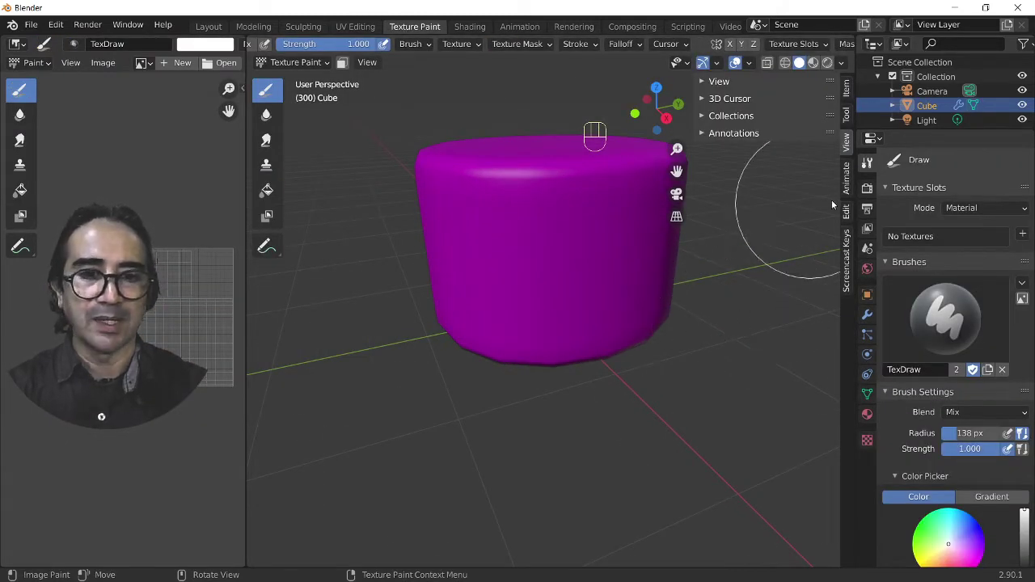
left_click(848, 120)
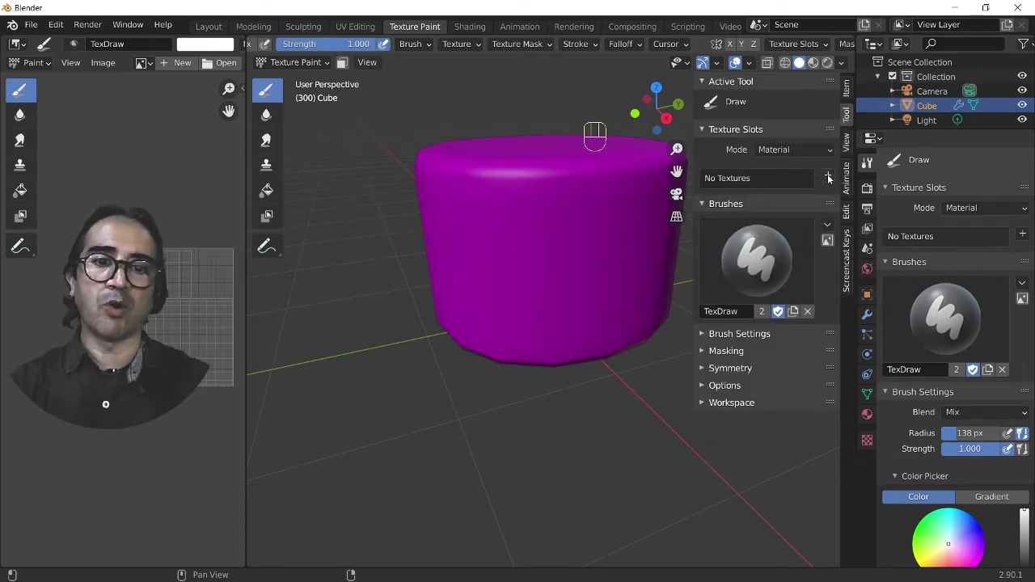
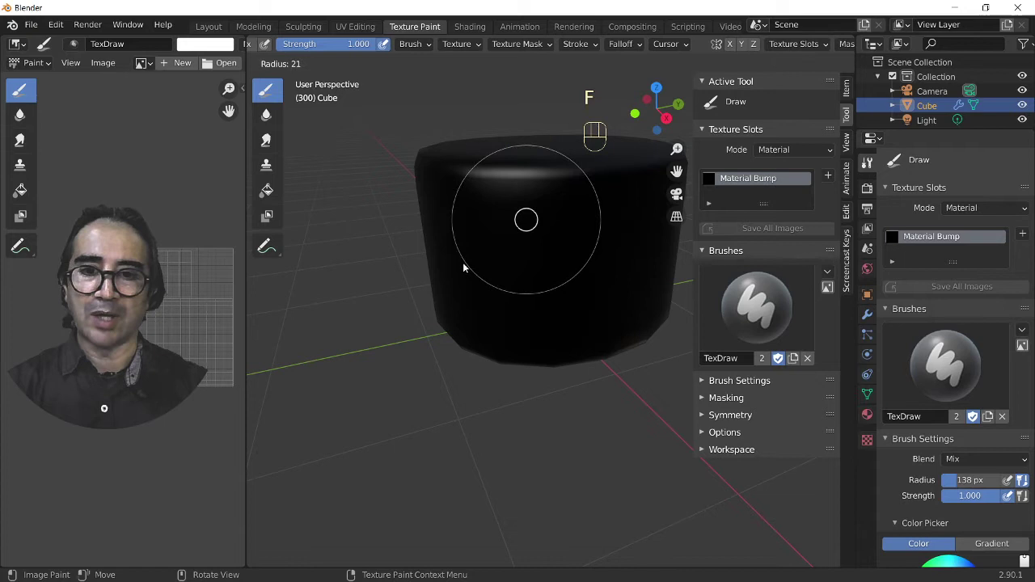
left_click_drag(553, 265, 513, 235)
left_click(530, 169)
Paint a small white dot on the pouf and show the bump texture in the image editor
middle_click(535, 325)
left_click(527, 307)
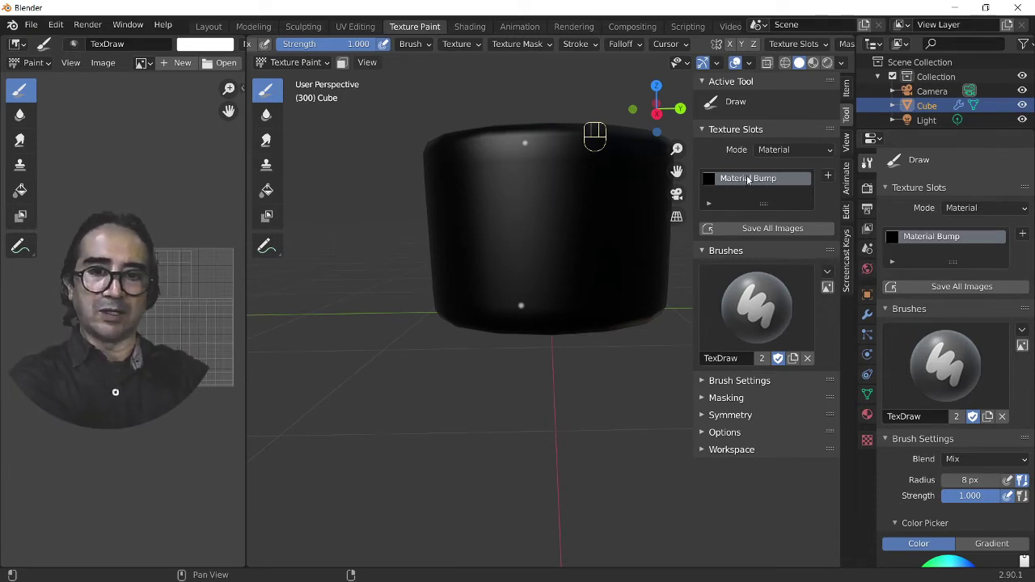
left_click(753, 180)
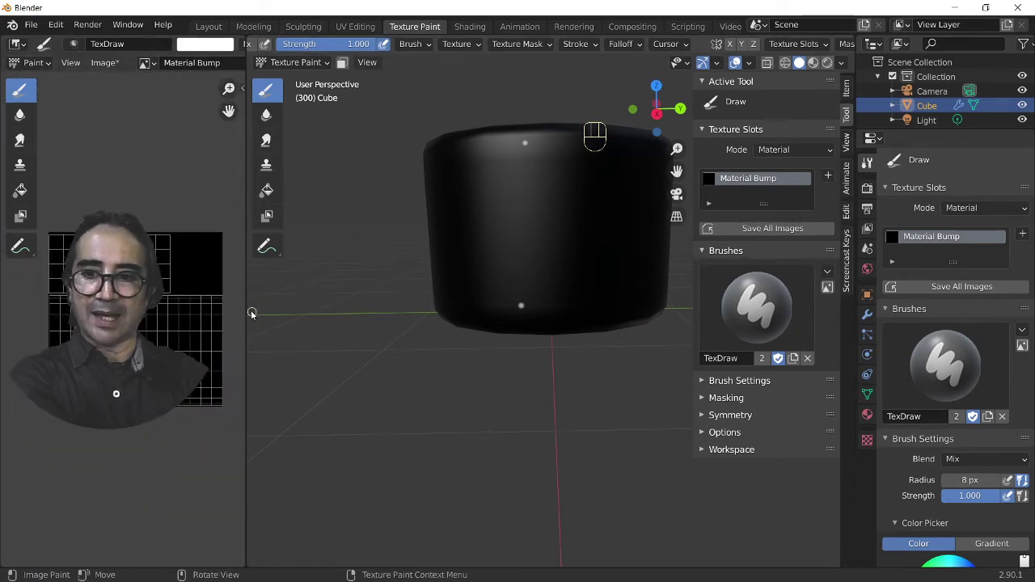
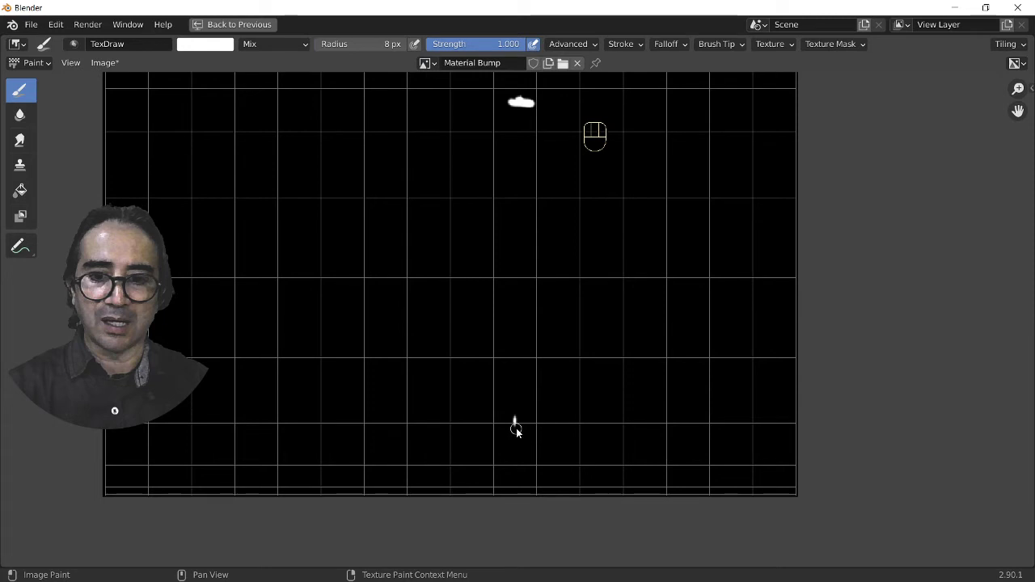
Set the stroke to Space with dash ratio 0.507 and dash length 20, brush radius 3 px
key("x")
left_click_drag(505, 427, 504, 442)
key("n")
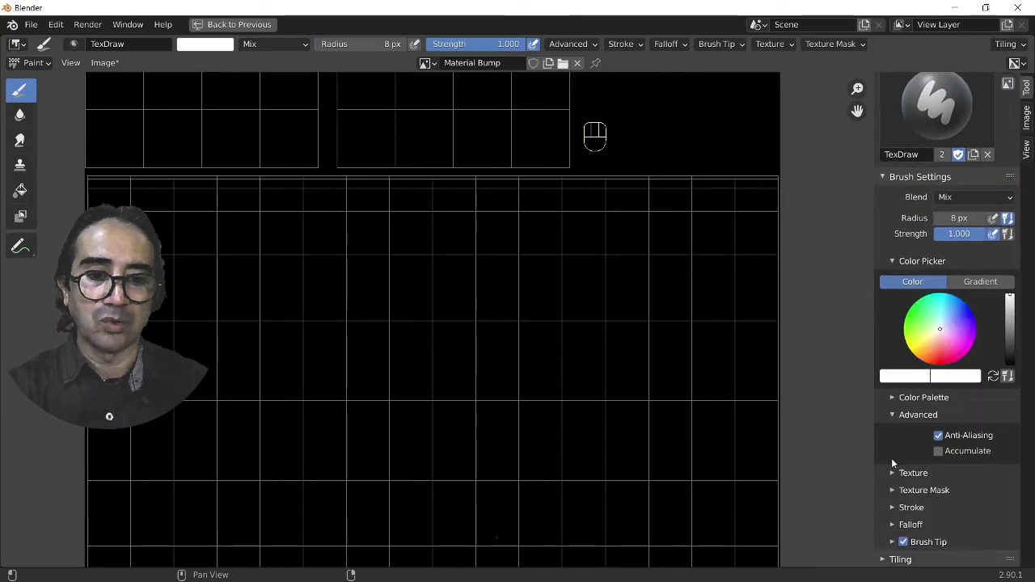
left_click(913, 507)
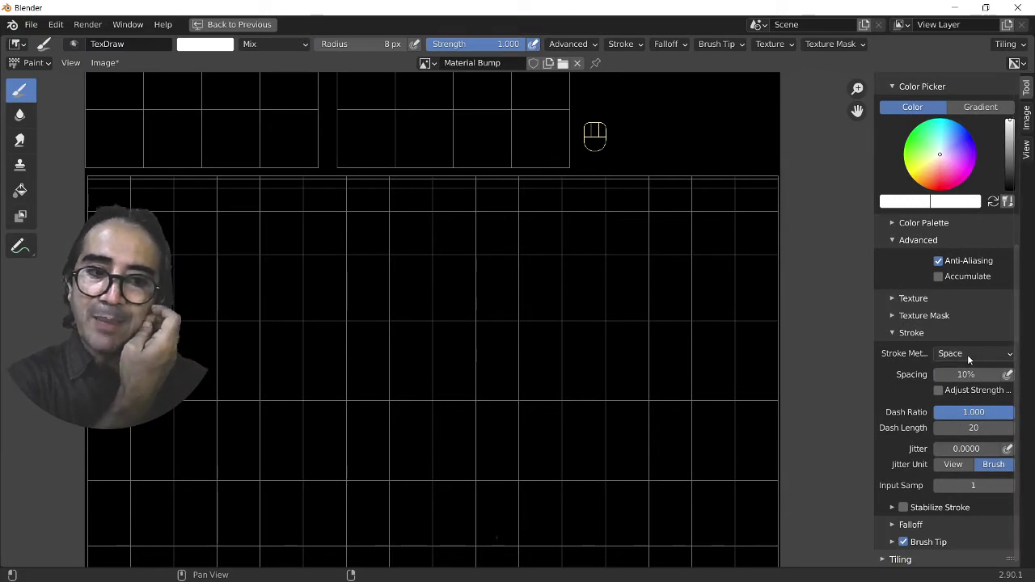
left_click(966, 354)
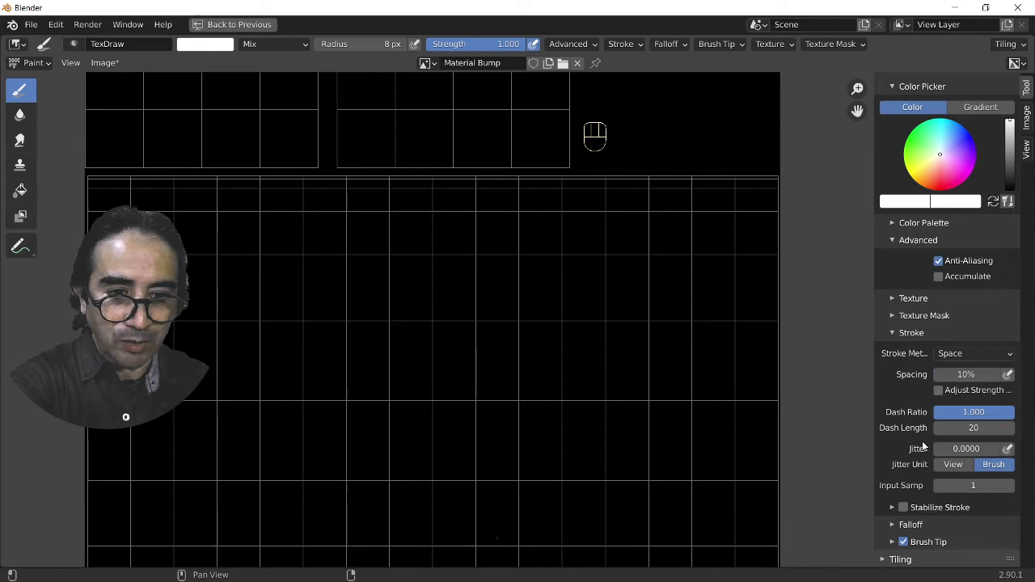
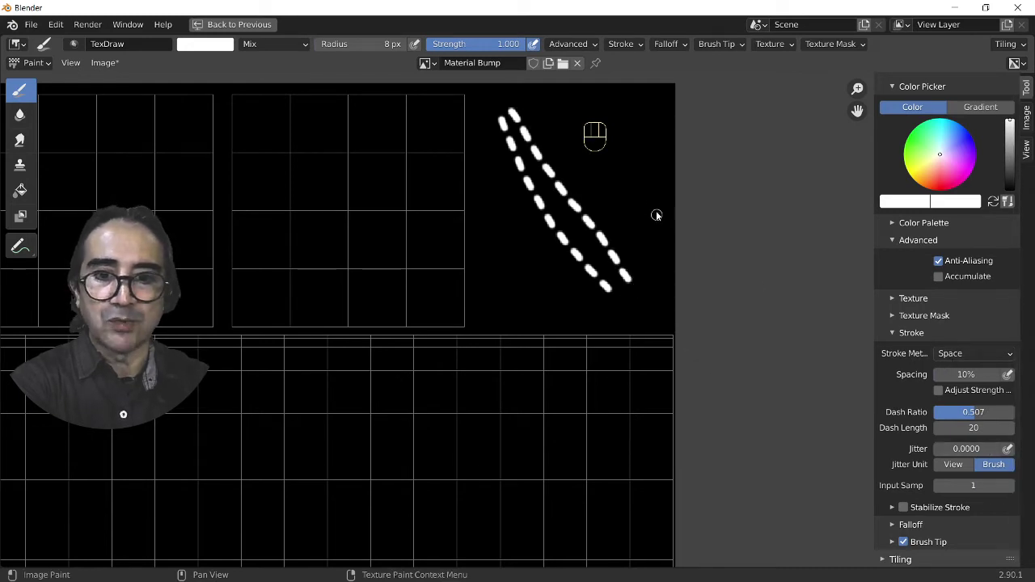
key("f")
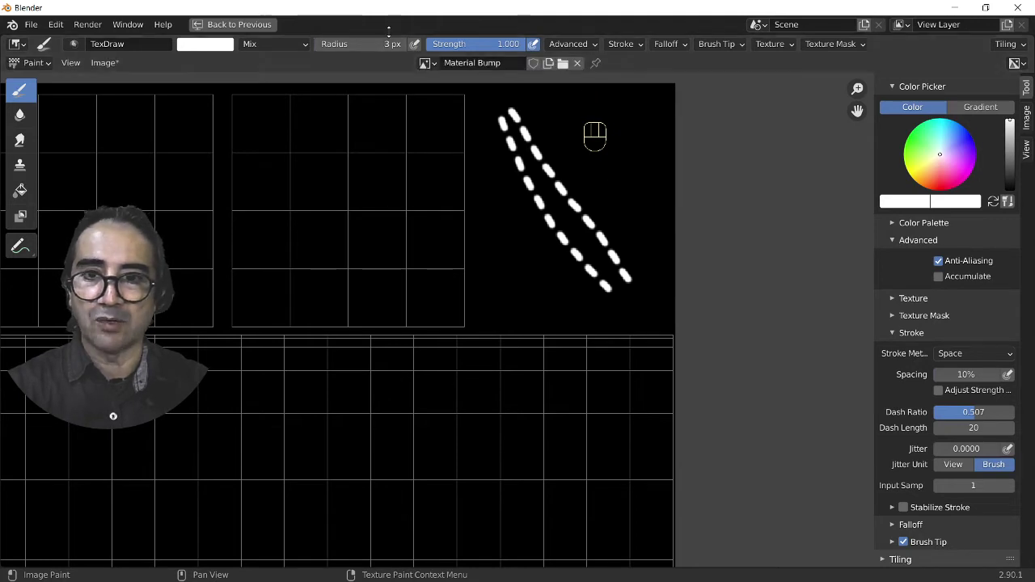
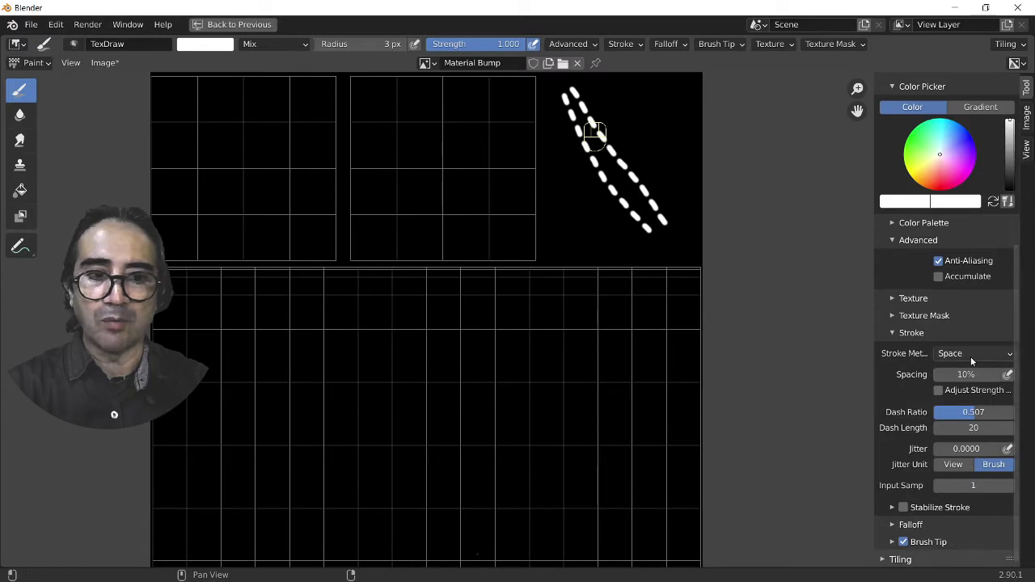
Switch to Line strokes and paint straight dashed seams along the side strip's edges
left_click_drag(971, 359, 941, 451)
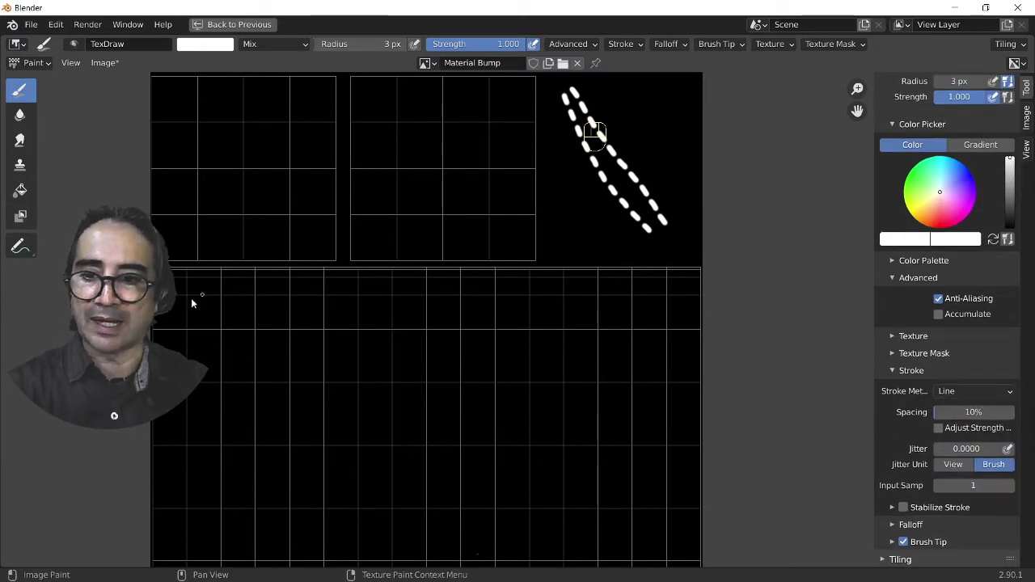
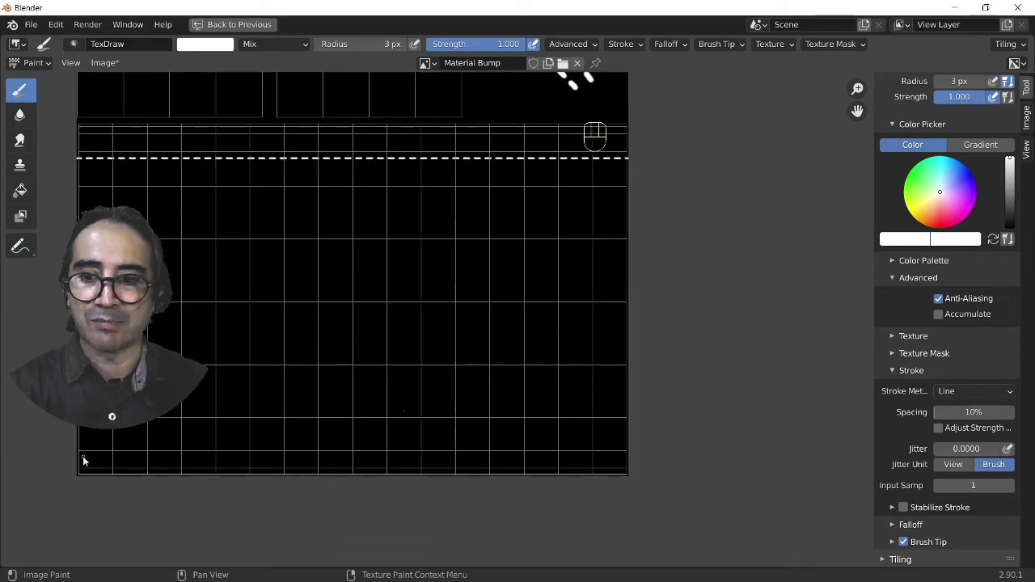
left_click_drag(84, 444, 656, 444)
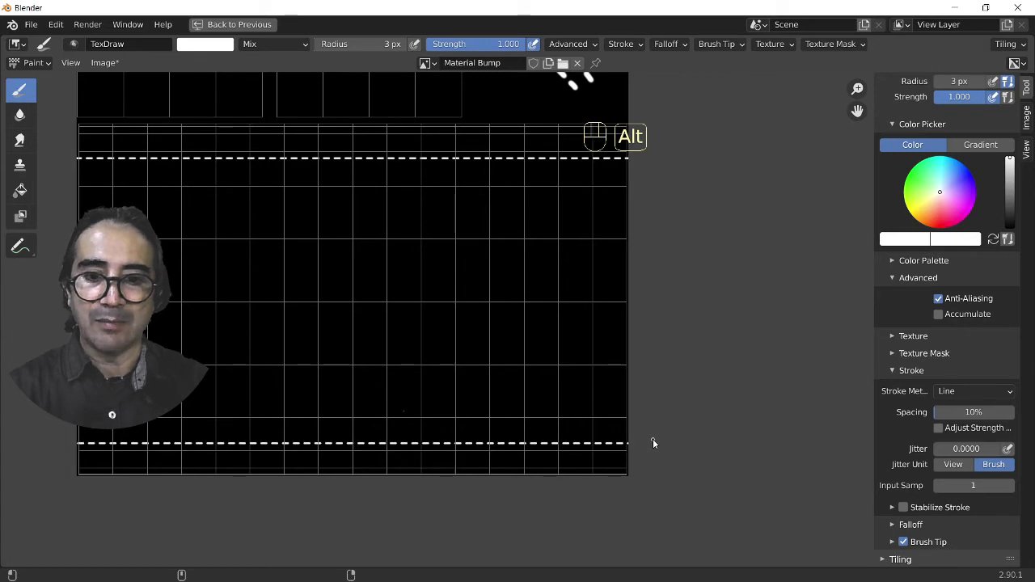
middle_click(504, 296)
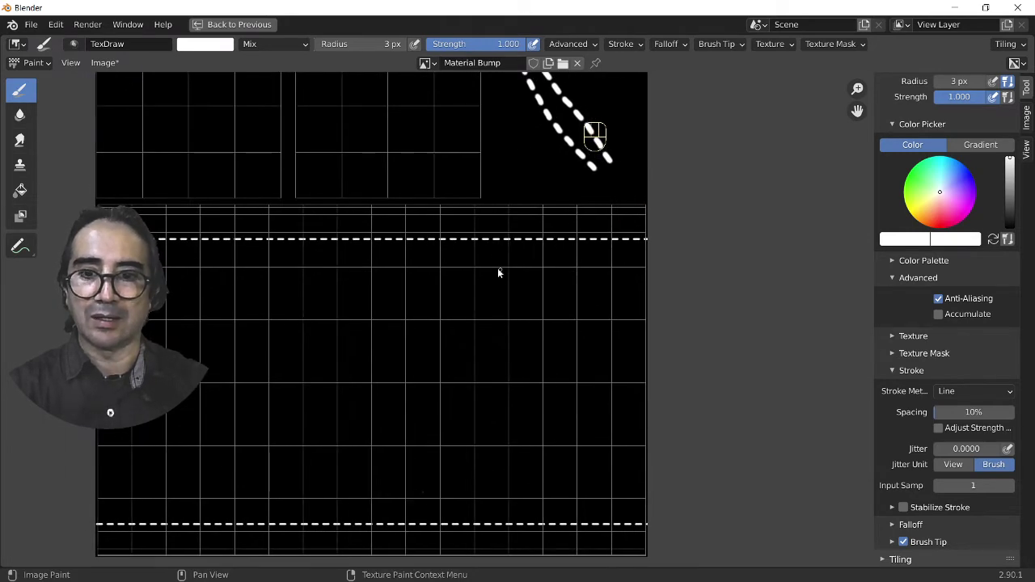
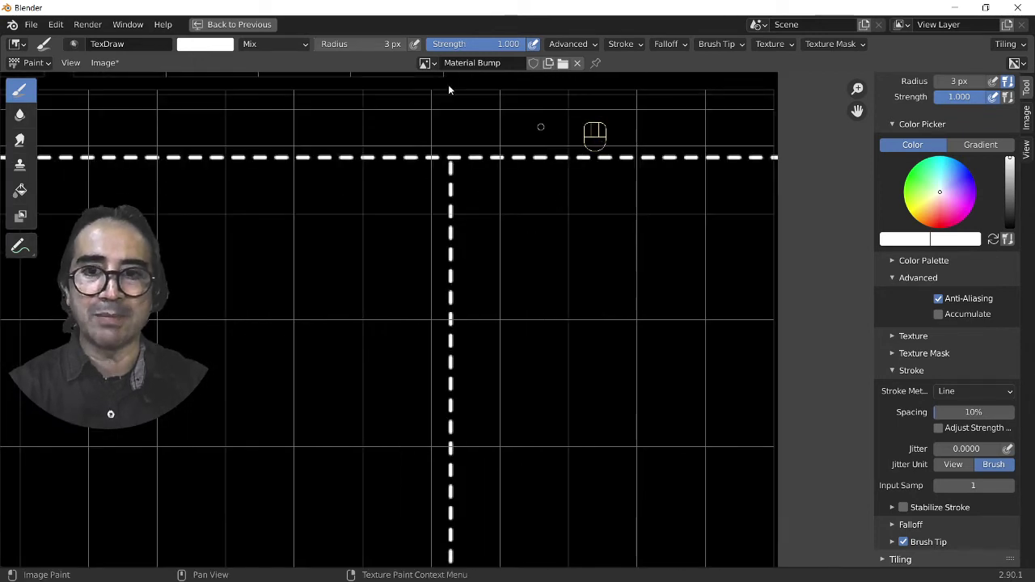
Leave the enlarged image view and widen the 3D viewport showing the stitched pouf
left_click(228, 29)
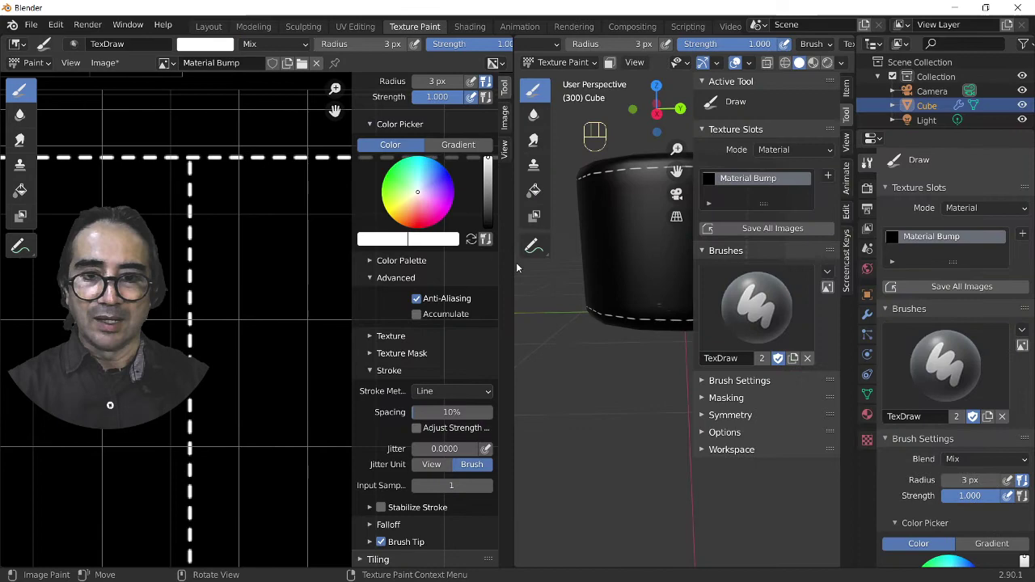
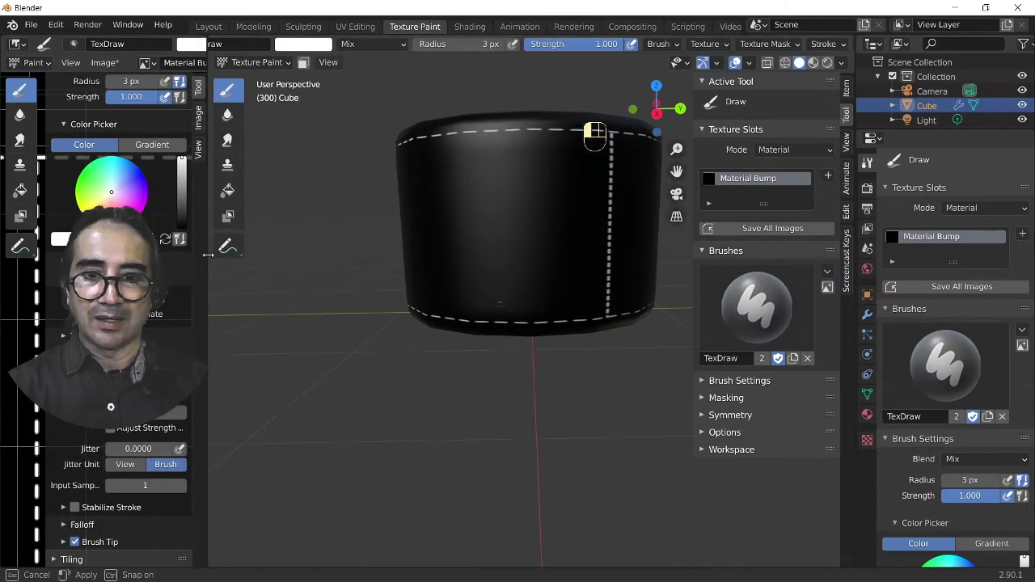
left_click_drag(565, 274, 459, 219)
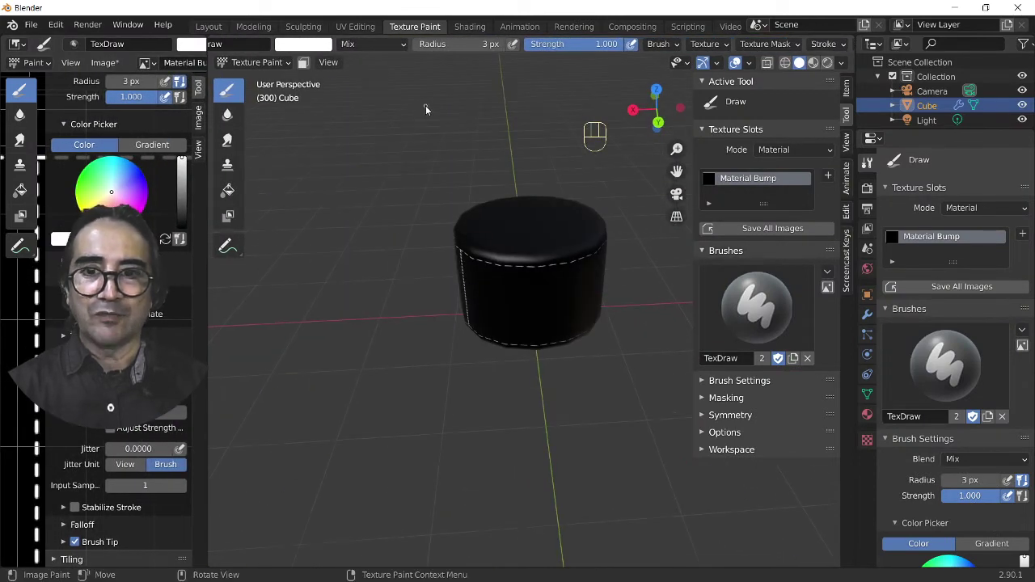
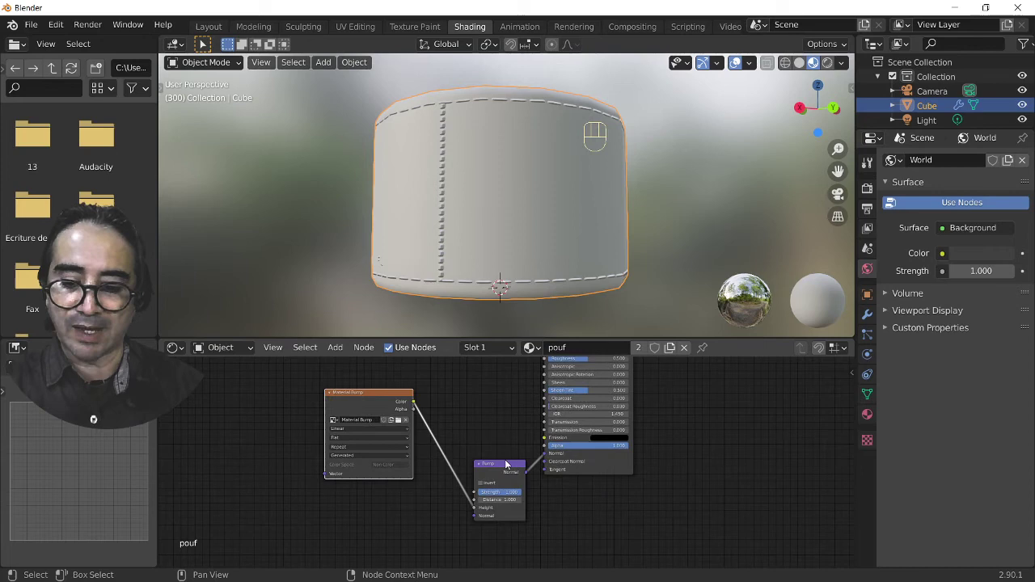
Inspect the Bump chain and preview the stitch texture on the model via a Viewer, then restore the shader
key("ctrl+s")
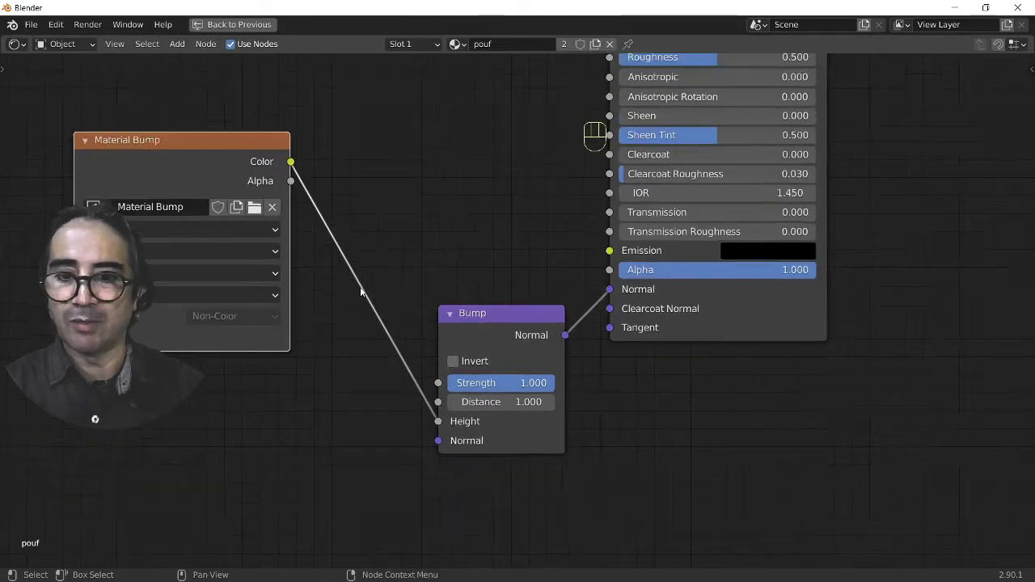
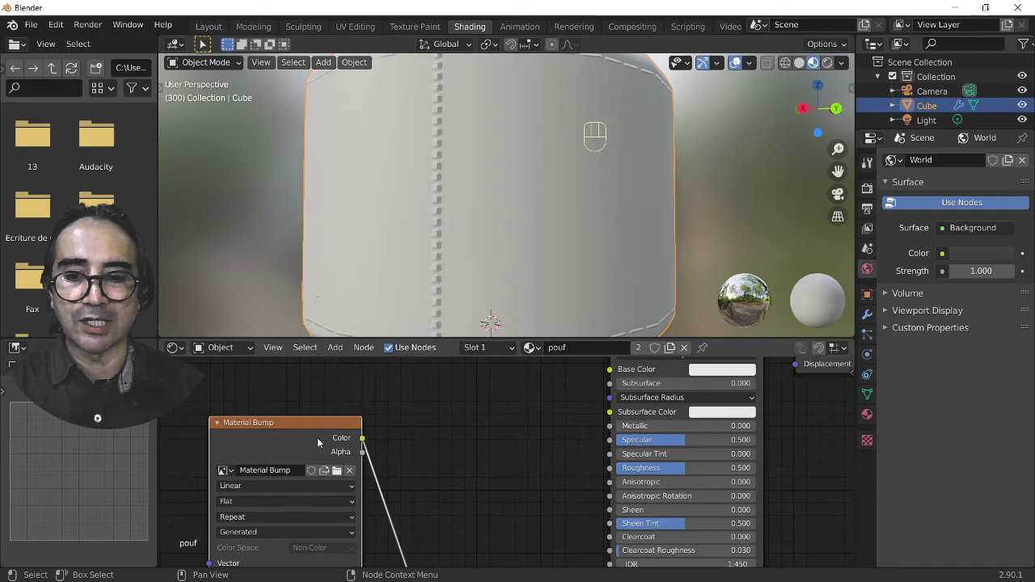
left_click(327, 433)
left_click_drag(493, 212, 525, 148)
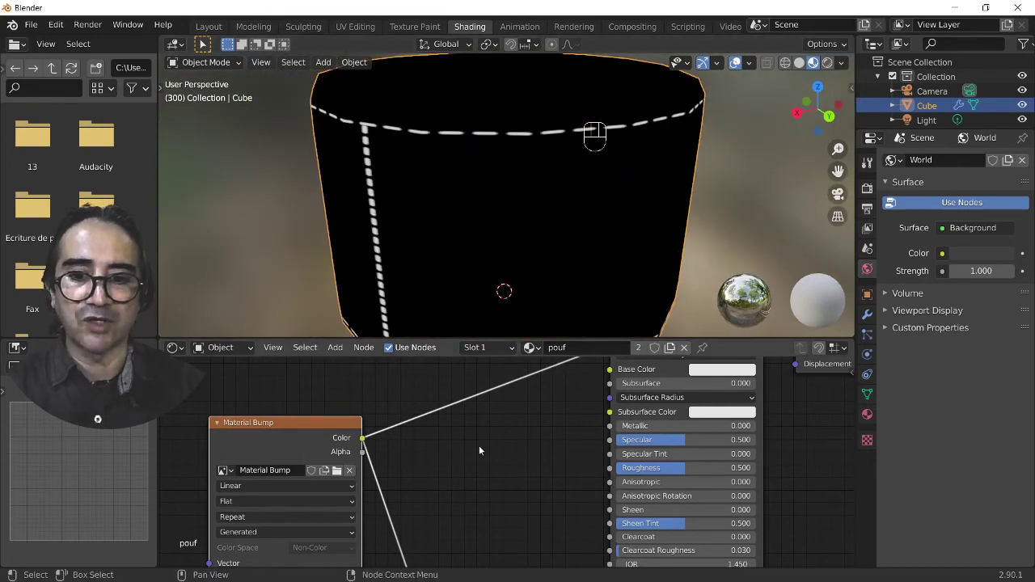
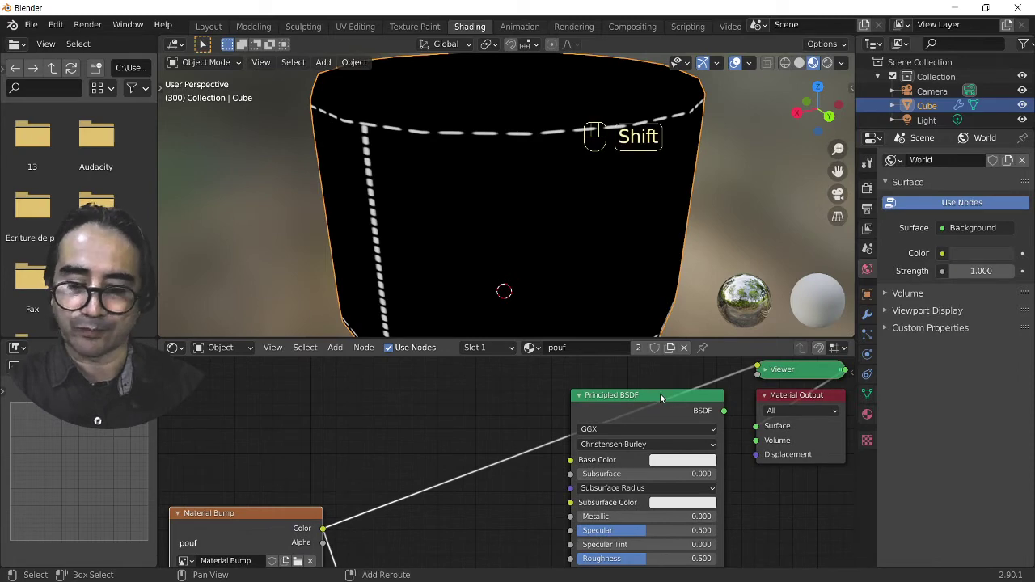
left_click(667, 394)
Add a MixRGB node fed by the stitch texture, red leather and white stitches, into Base Color
key("shift+a")
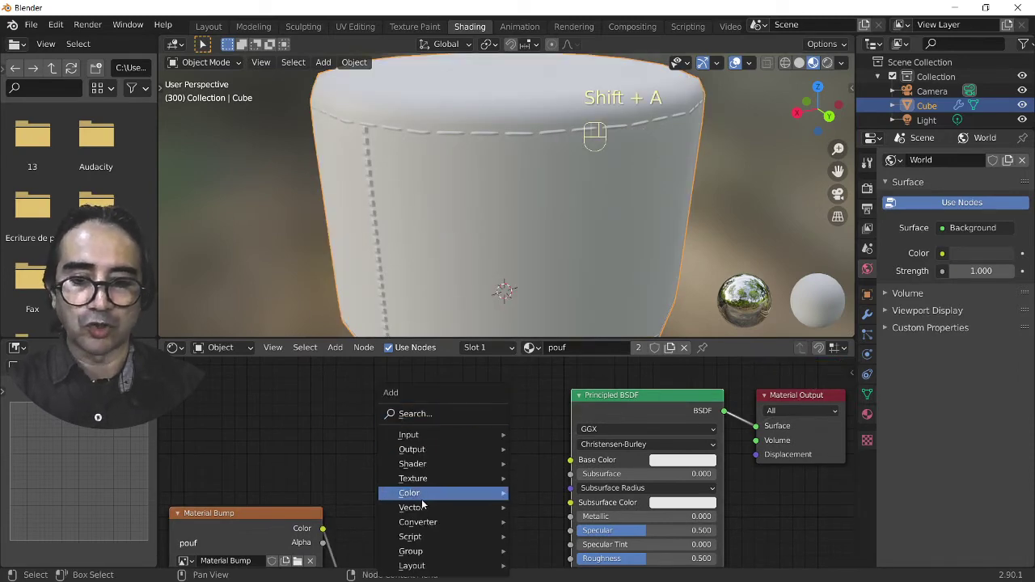
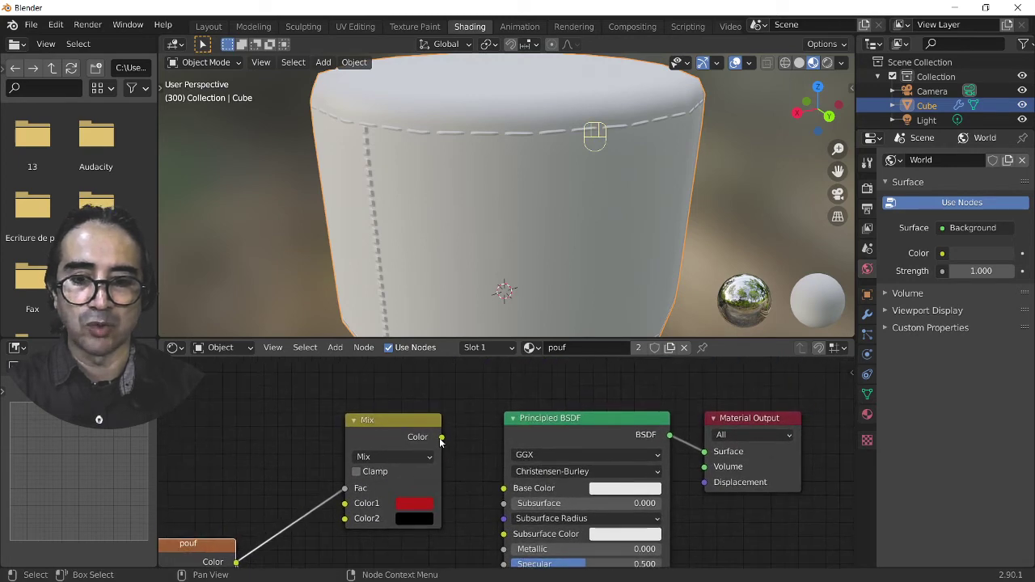
left_click_drag(465, 462, 516, 422)
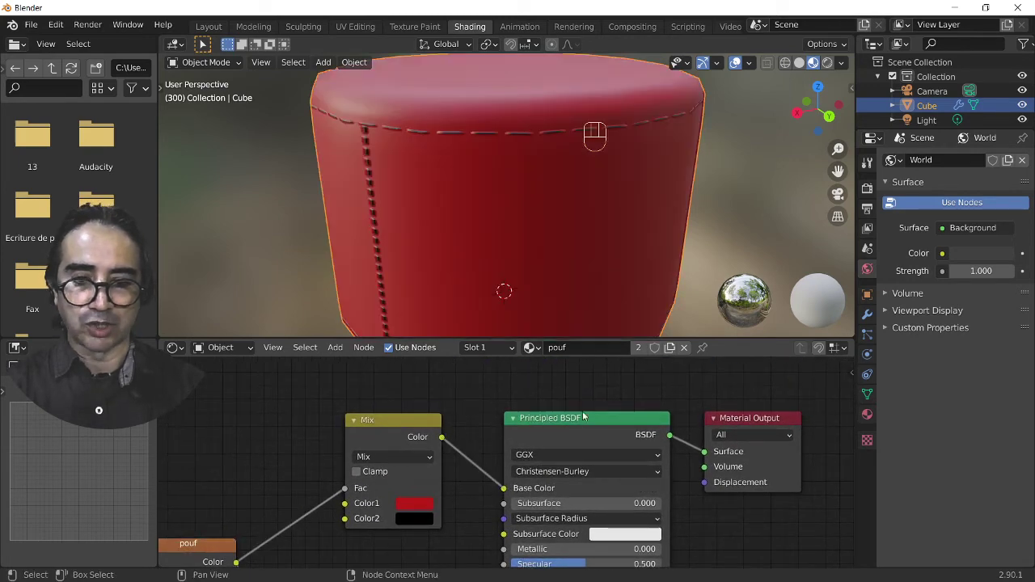
left_click_drag(488, 197, 515, 186)
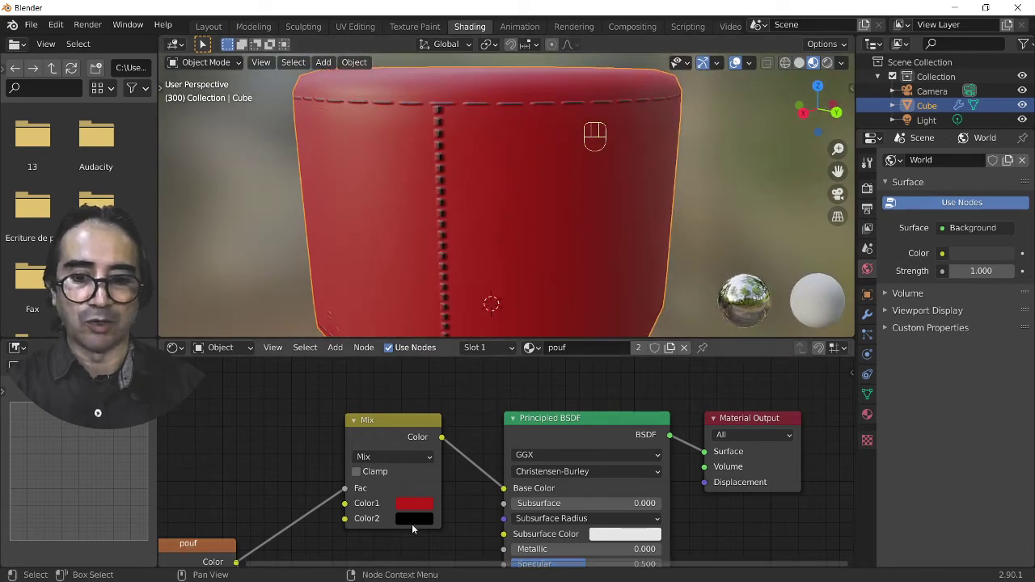
left_click(415, 526)
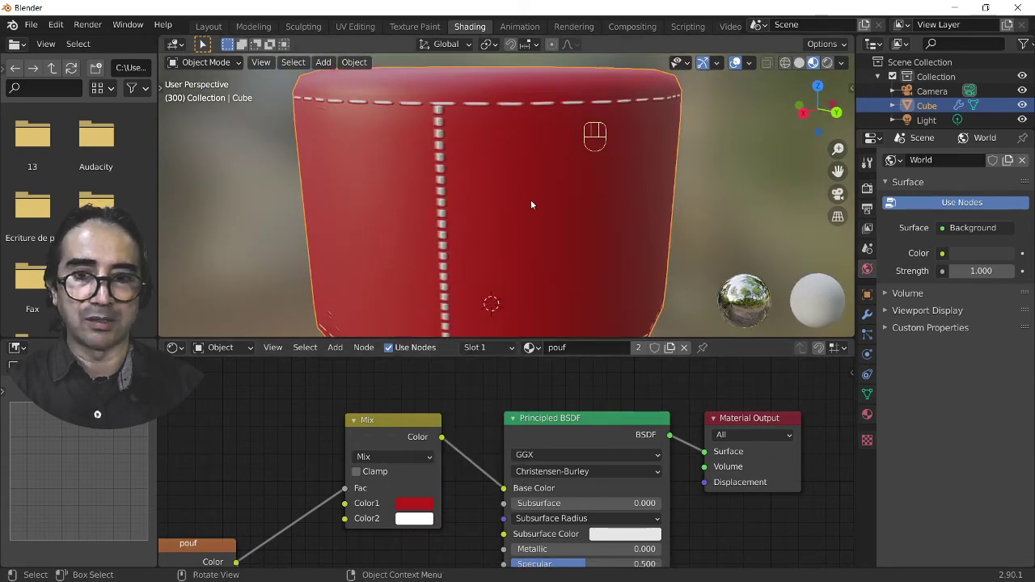
left_click_drag(580, 234, 514, 252)
left_click(423, 507)
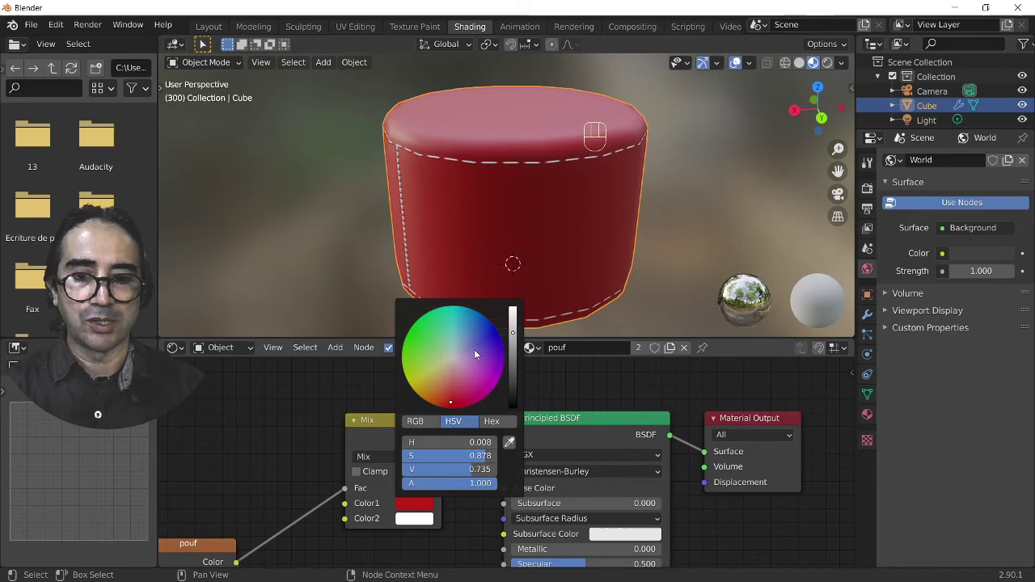
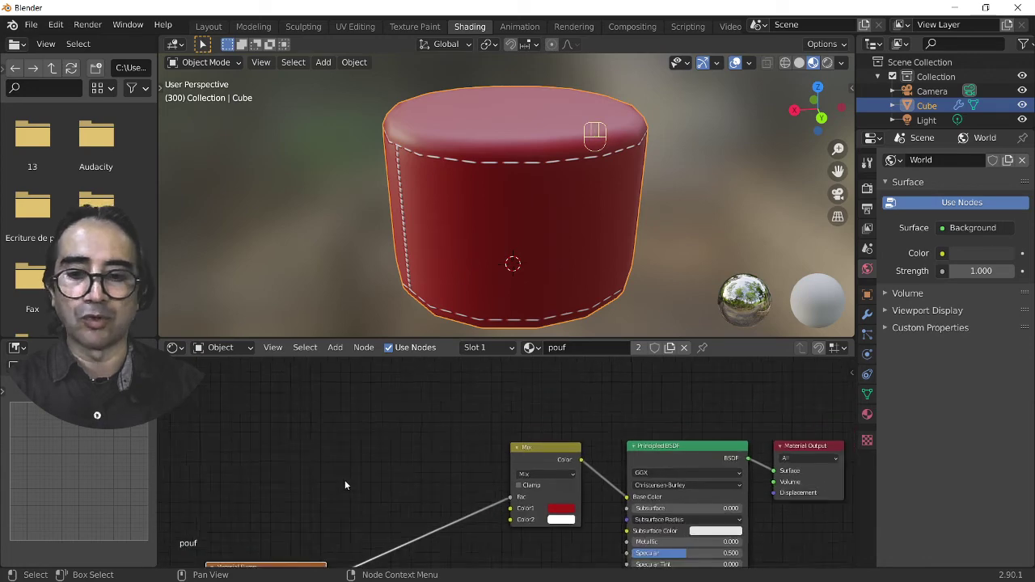
Add a large grey ground plane beneath the pouf and view its shadow in rendered shading
key("shift+a")
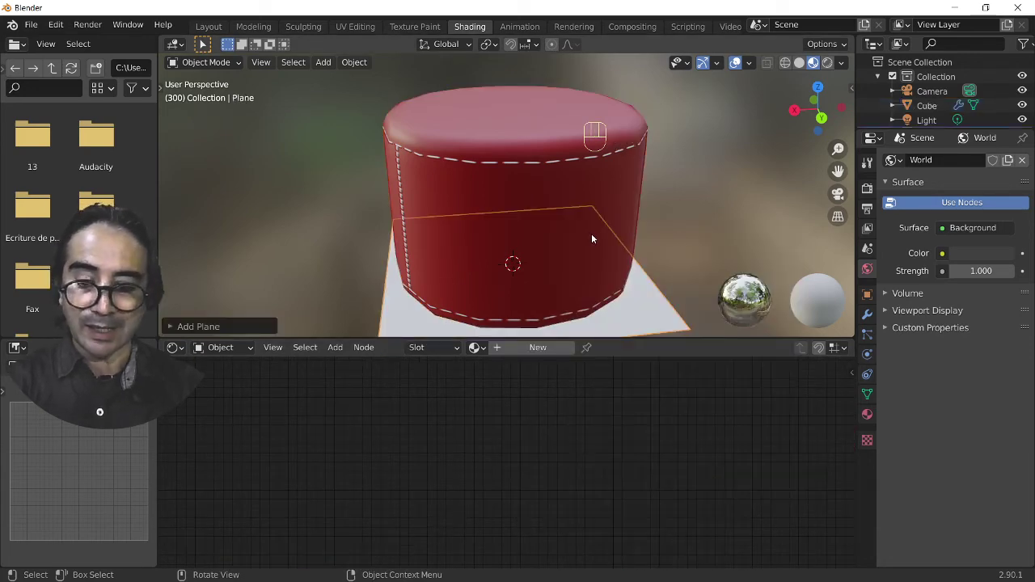
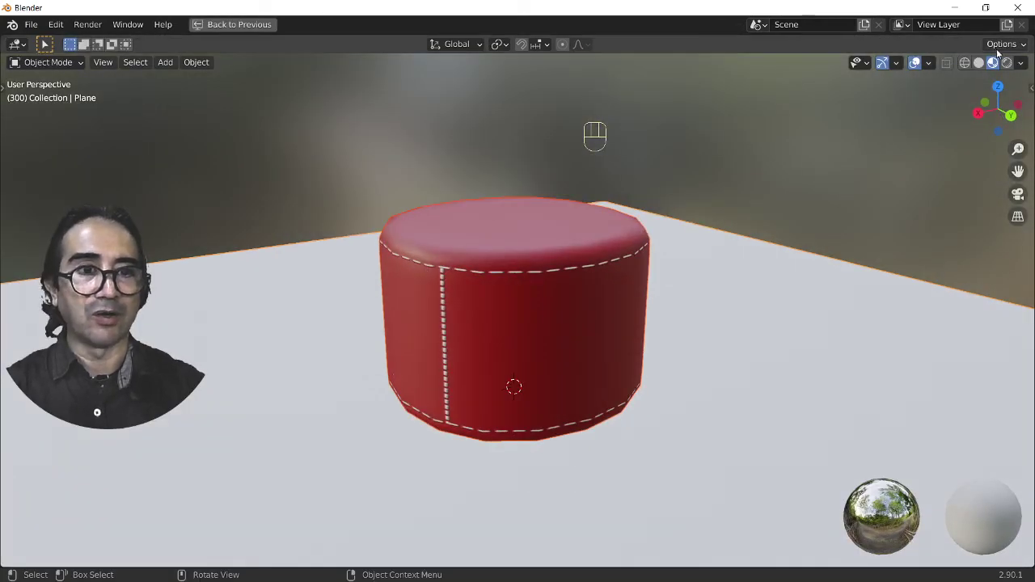
middle_click(415, 426)
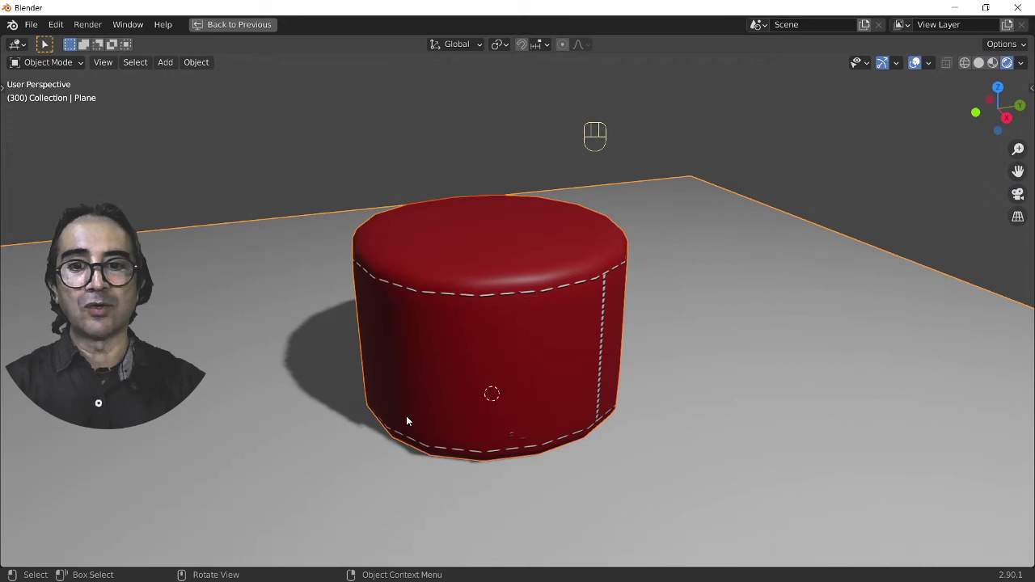
middle_click(534, 337)
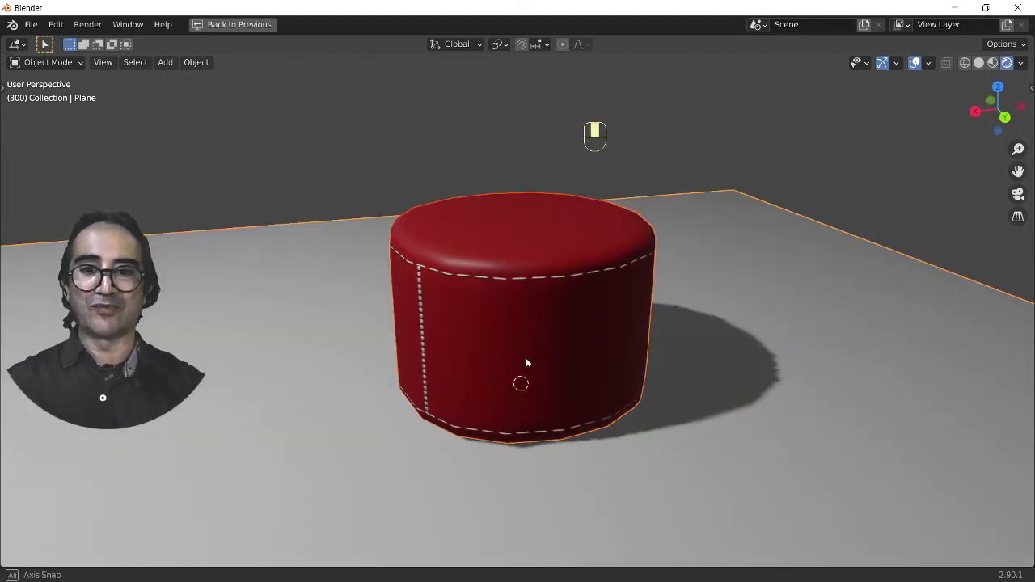